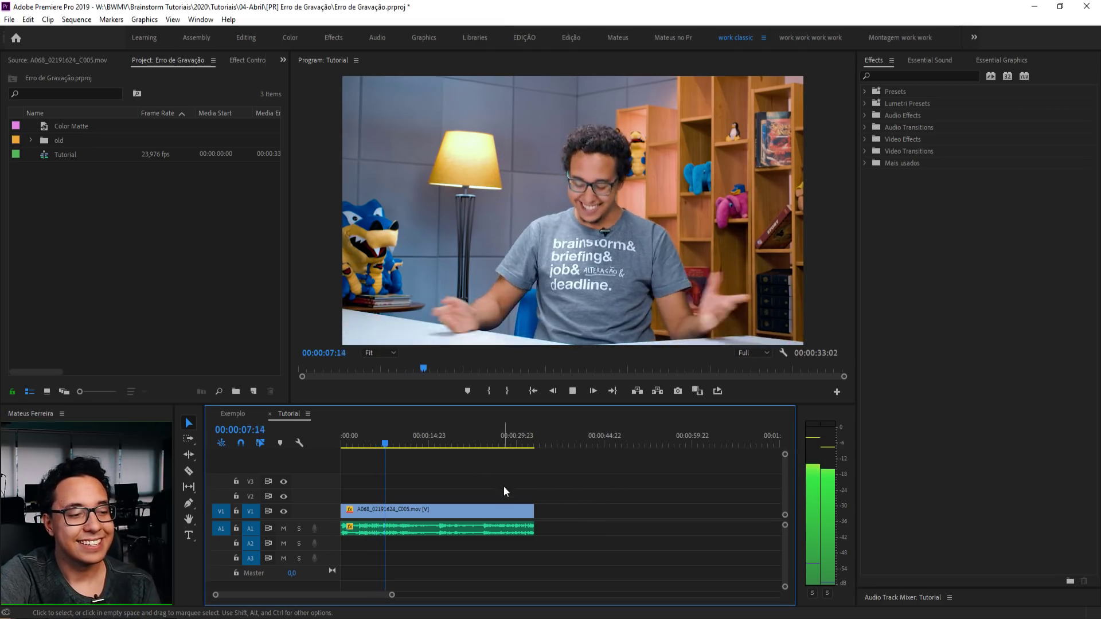
# Play the start of the take and make a first razor cut at the playhead.
pyautogui.press('space')
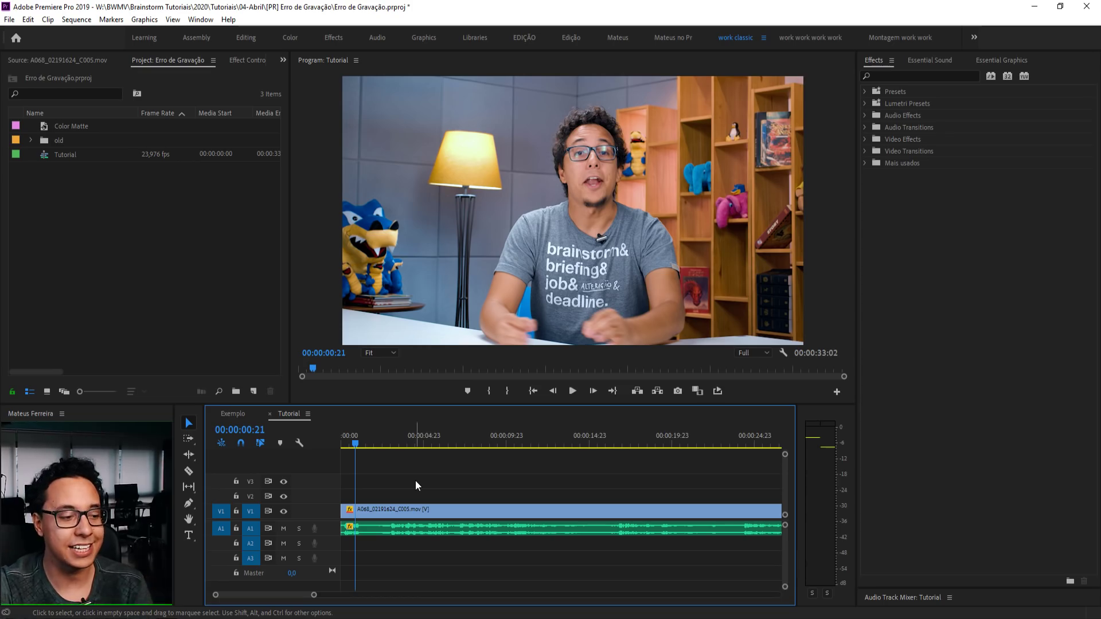
pyautogui.press('space')
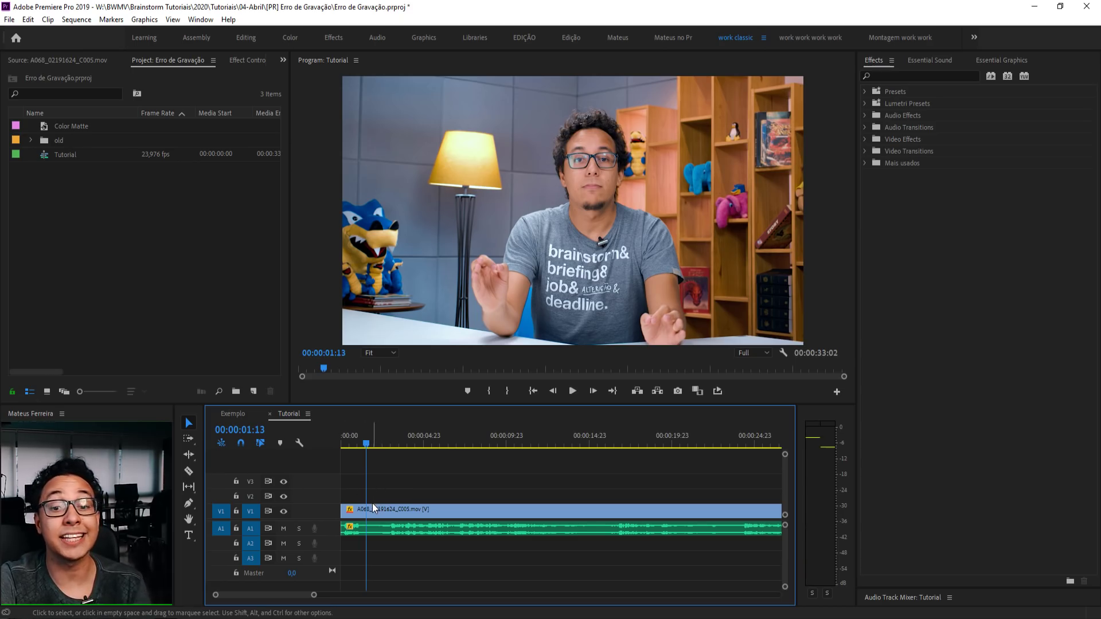
pyautogui.press('c')
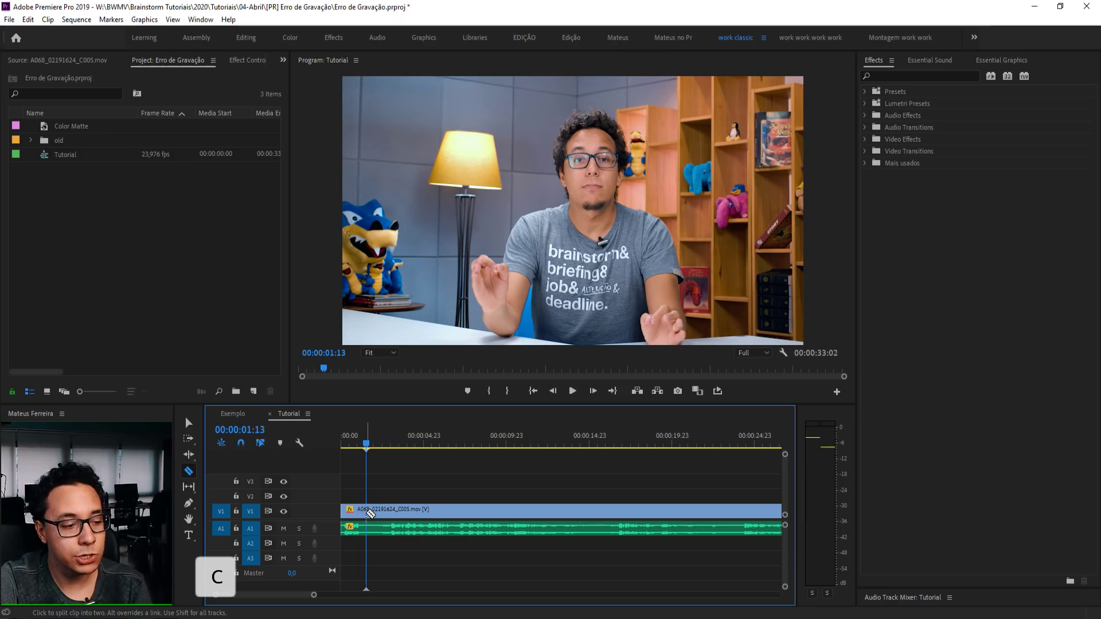
pyautogui.press('v')
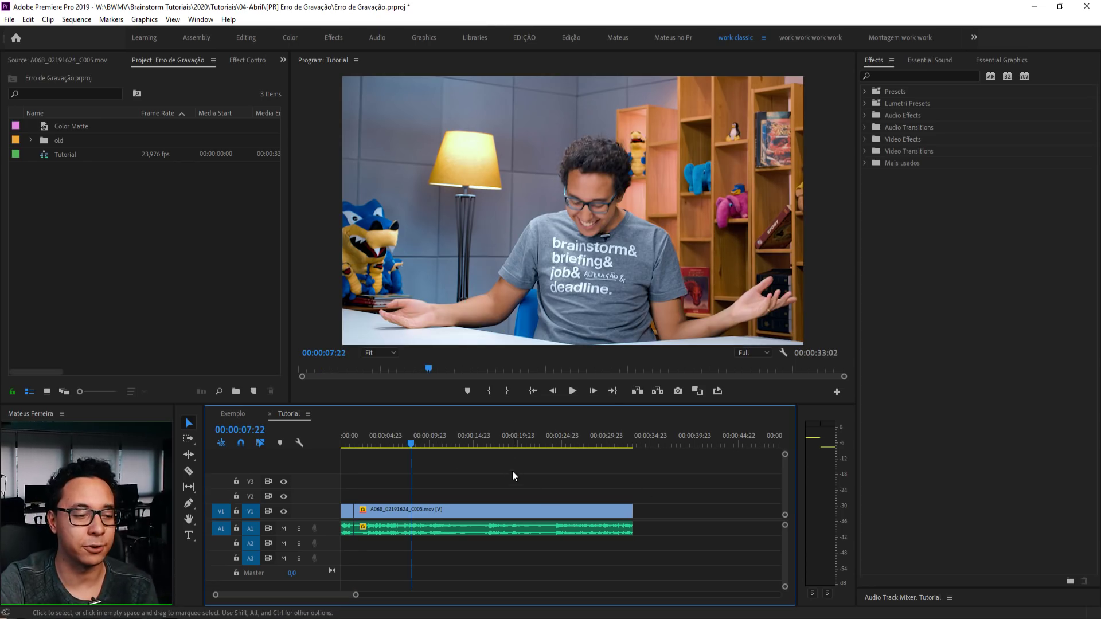
# Play on to the flub and split the talking-head clip there at 00:00:26:22.
pyautogui.press('space')
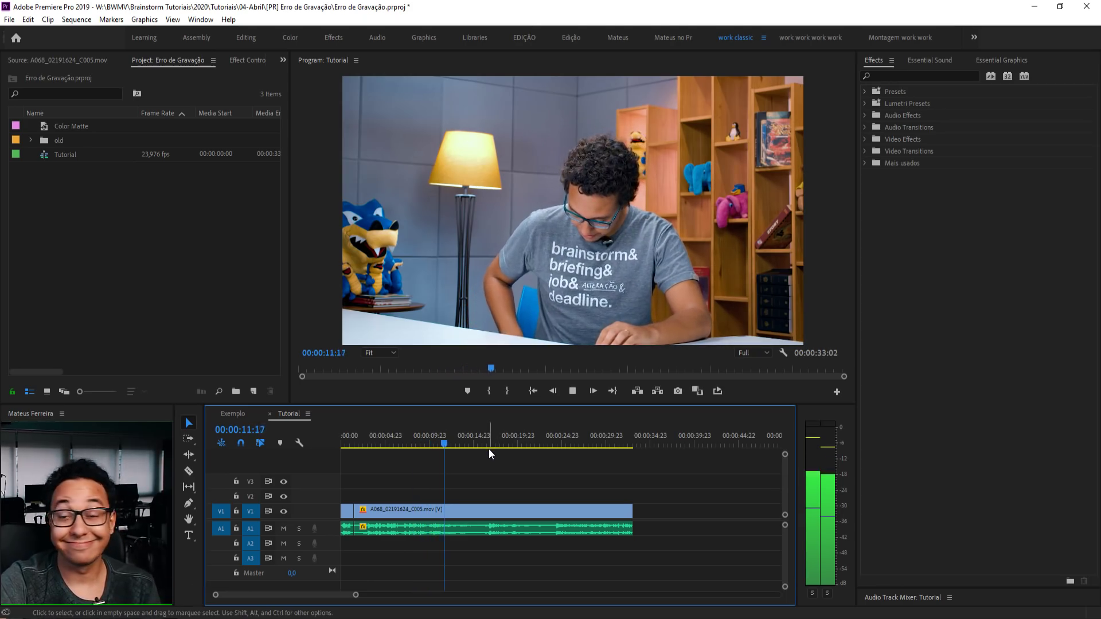
pyautogui.press('space')
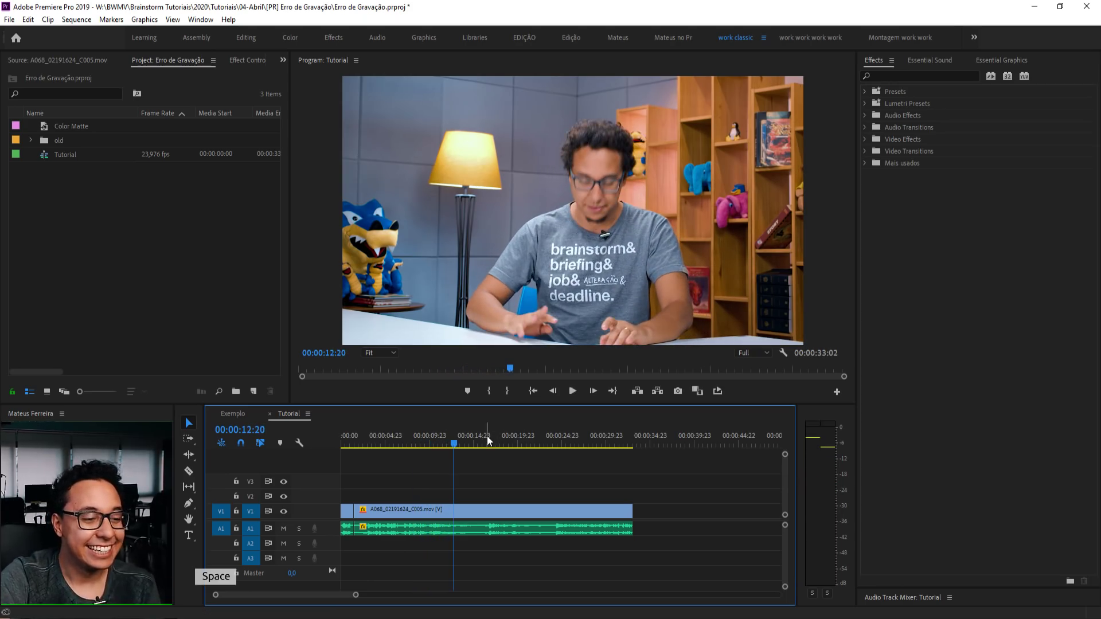
pyautogui.press('space')
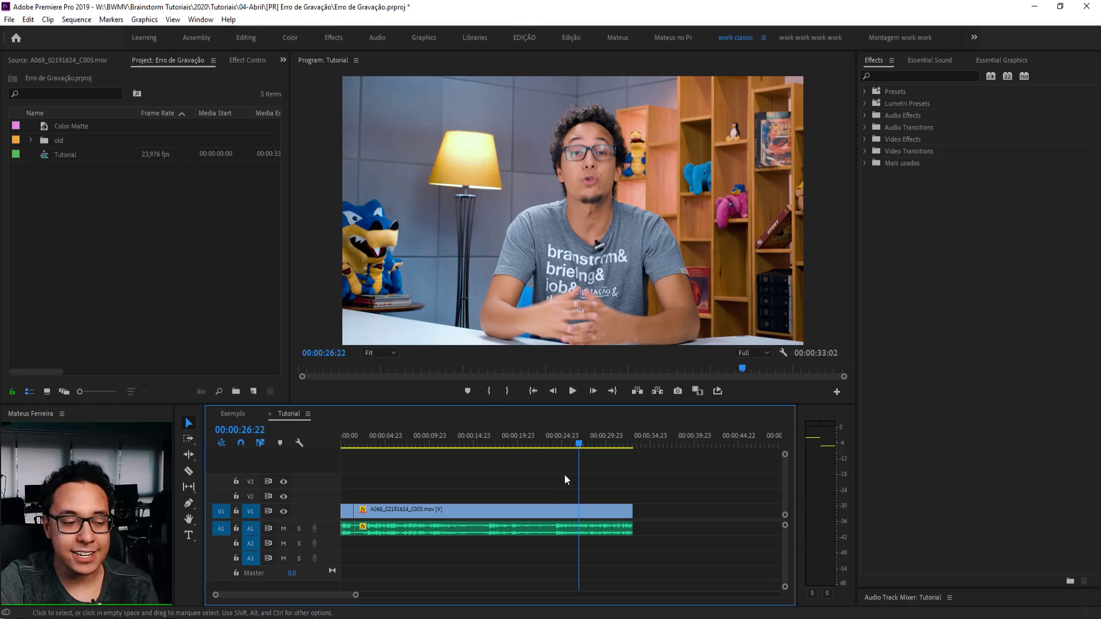
pyautogui.press('c')
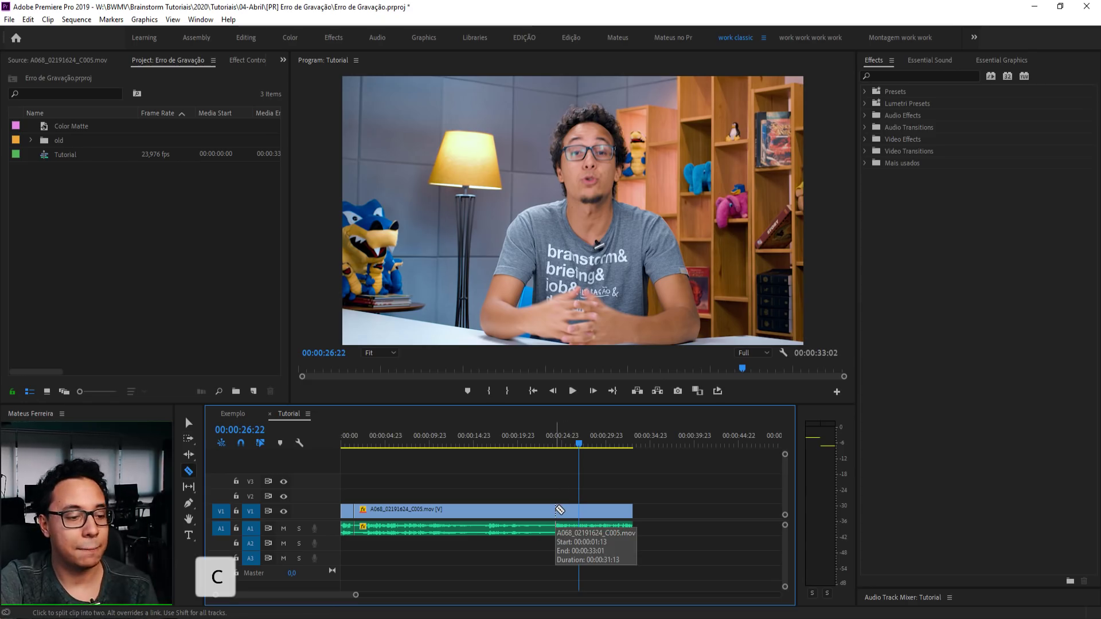
pyautogui.press('v')
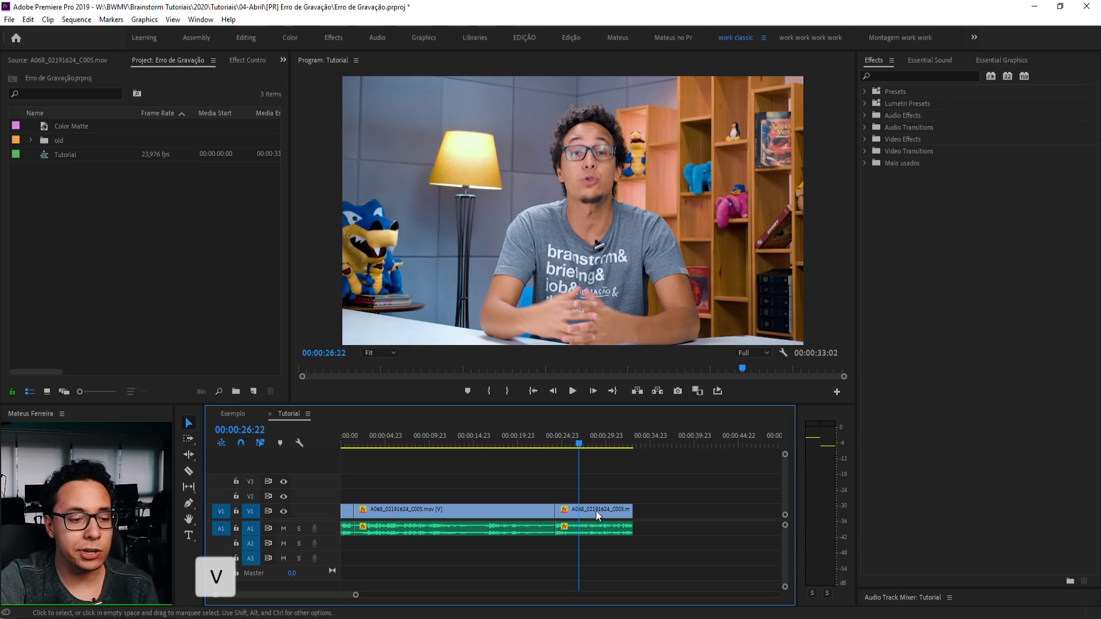
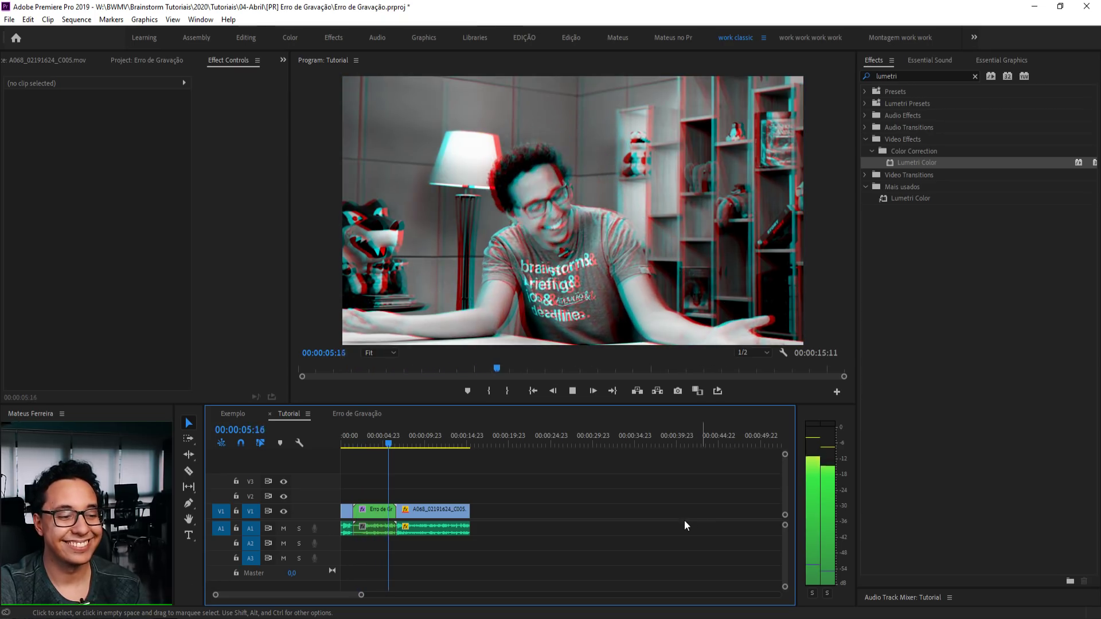
# Play, then step frame by frame to 00:00:01:14 where the Transição layer gets cut.
pyautogui.press('space')
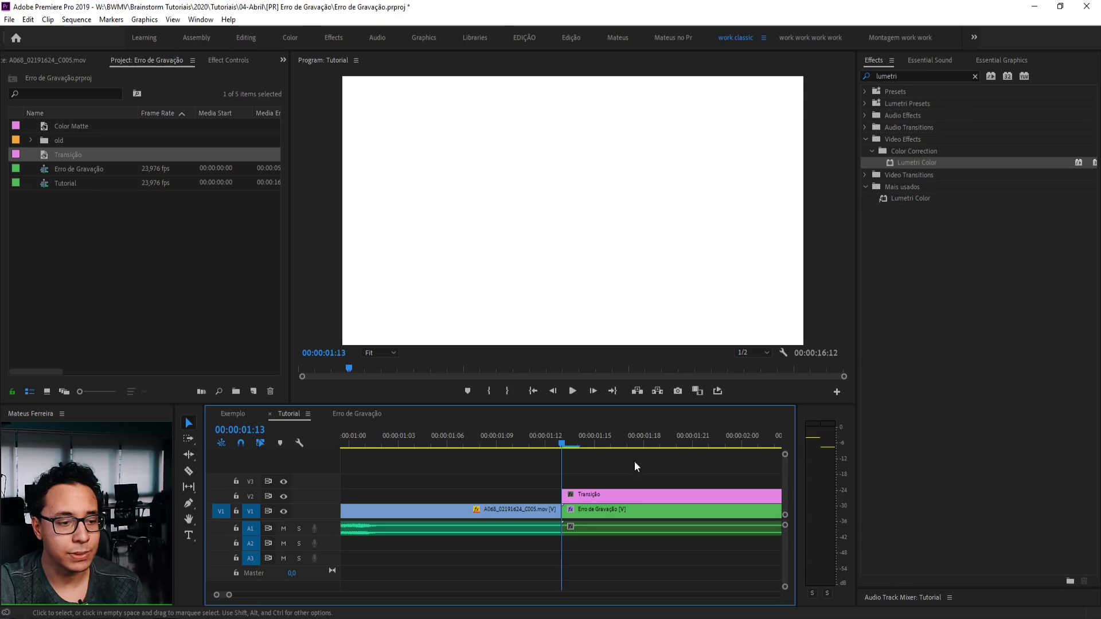
pyautogui.press('Left')
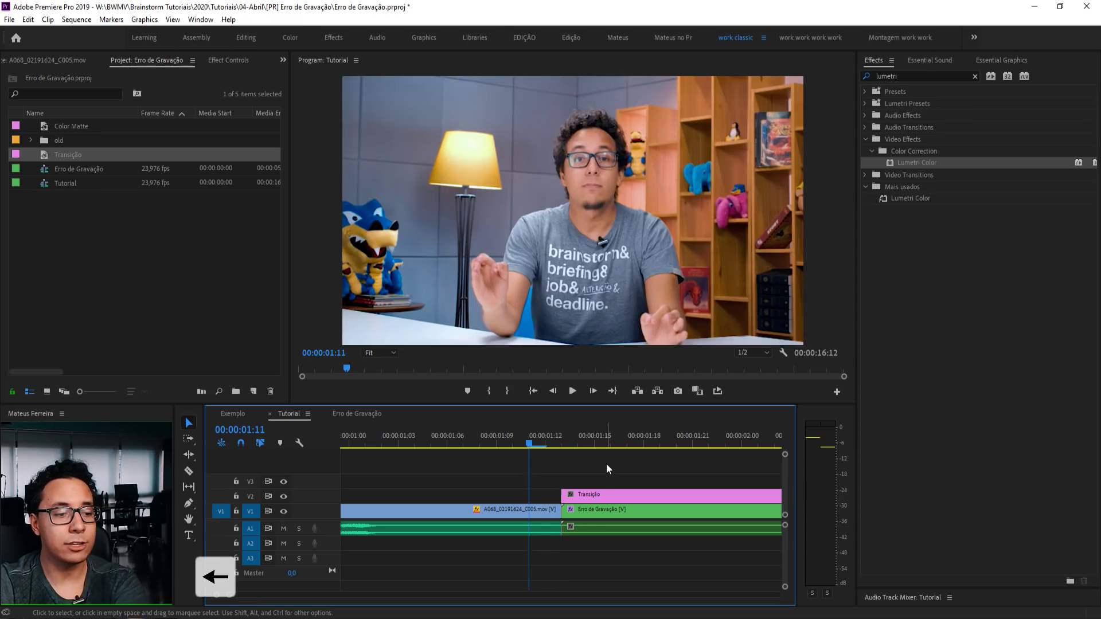
pyautogui.press('Right')
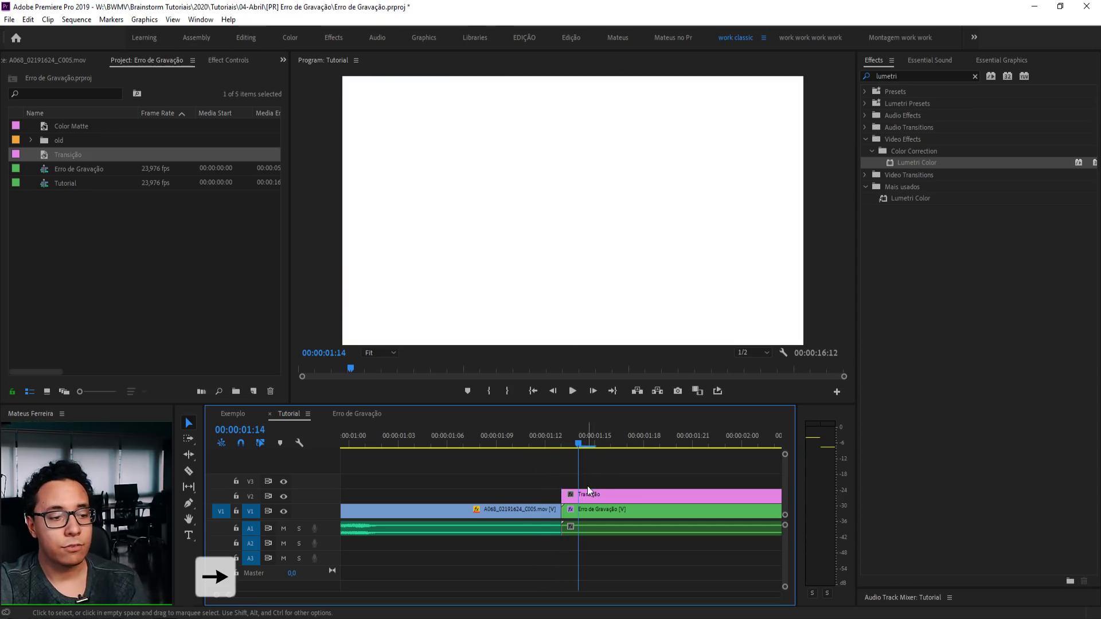
# Razor the Transição layer and remove its long leftover, keeping a brief flash.
pyautogui.press('c')
pyautogui.press('v')
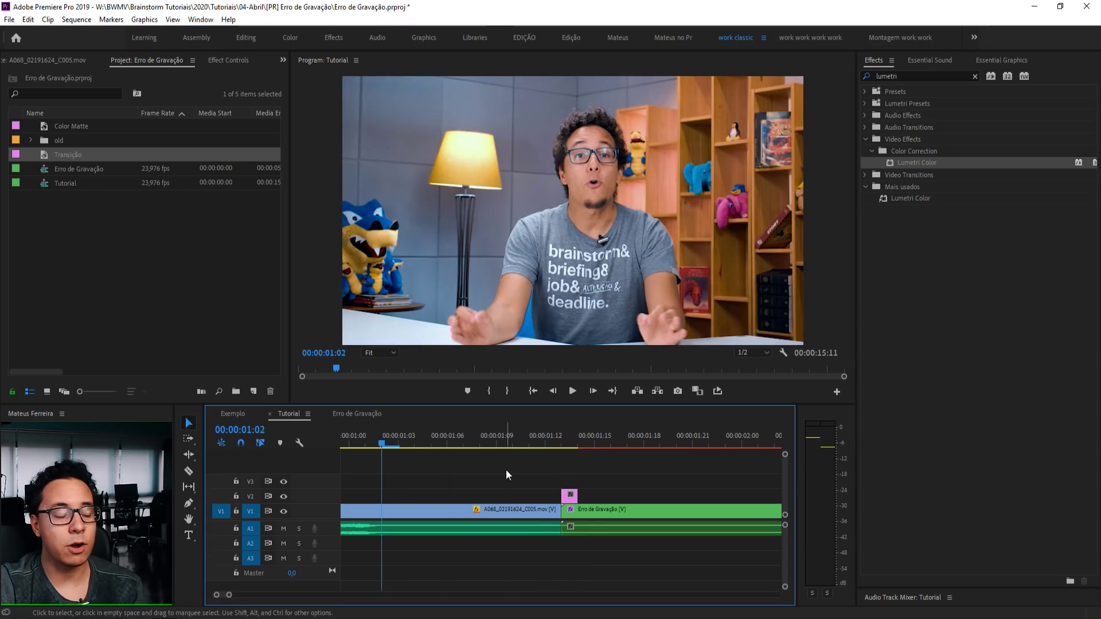
# Position the playhead at the cut under the new Bars and Tone clip, ready to razor it.
pyautogui.press('space')
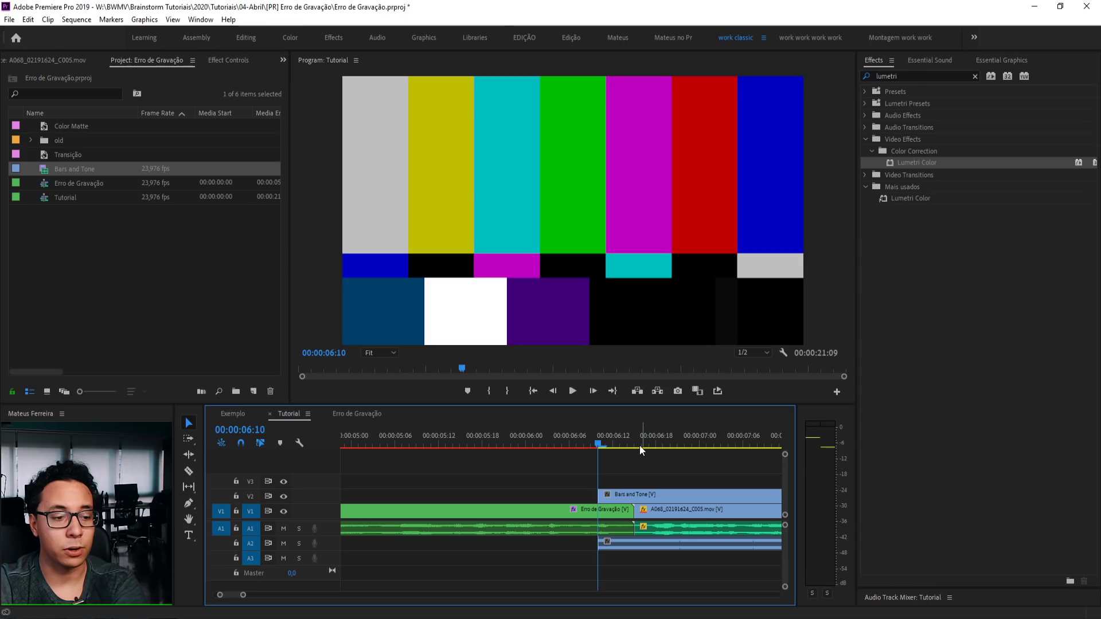
pyautogui.press('Right')
pyautogui.press('Left')
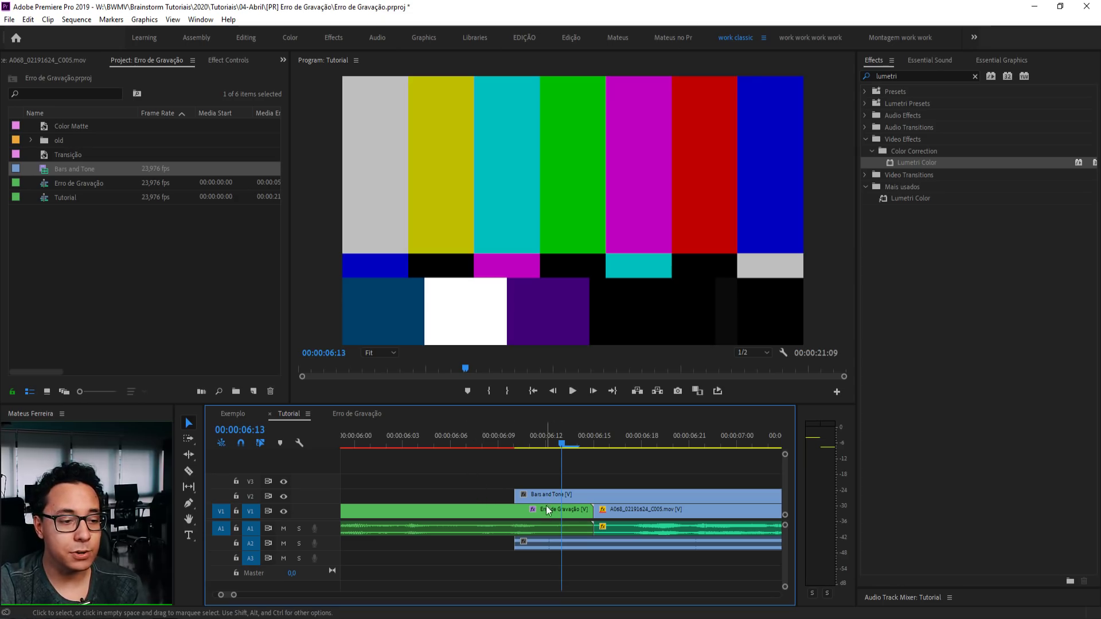
pyautogui.press('c')
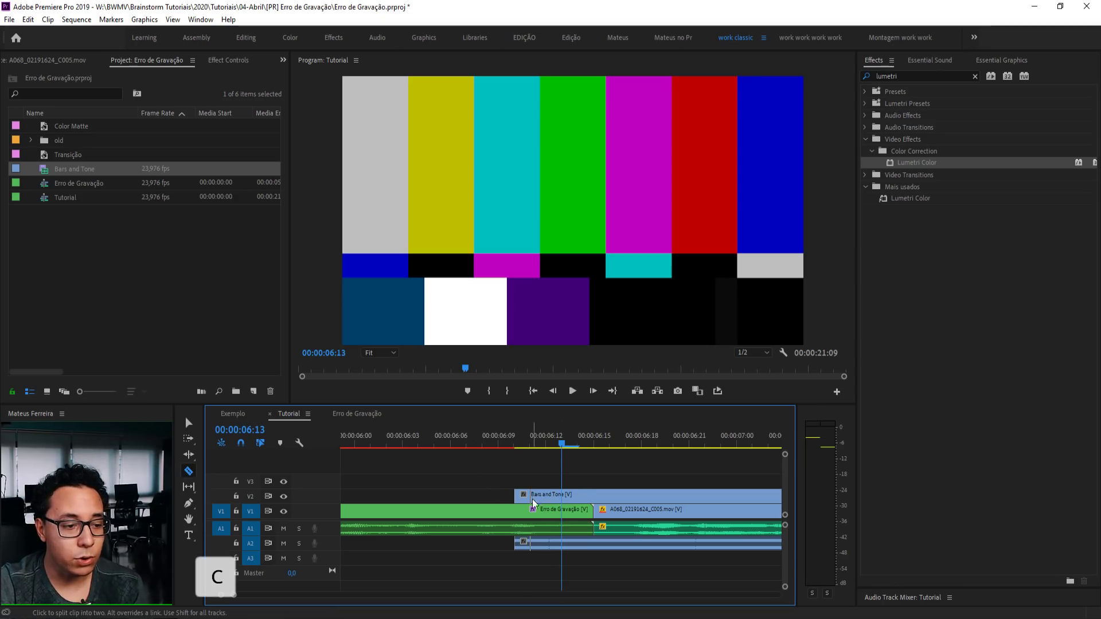
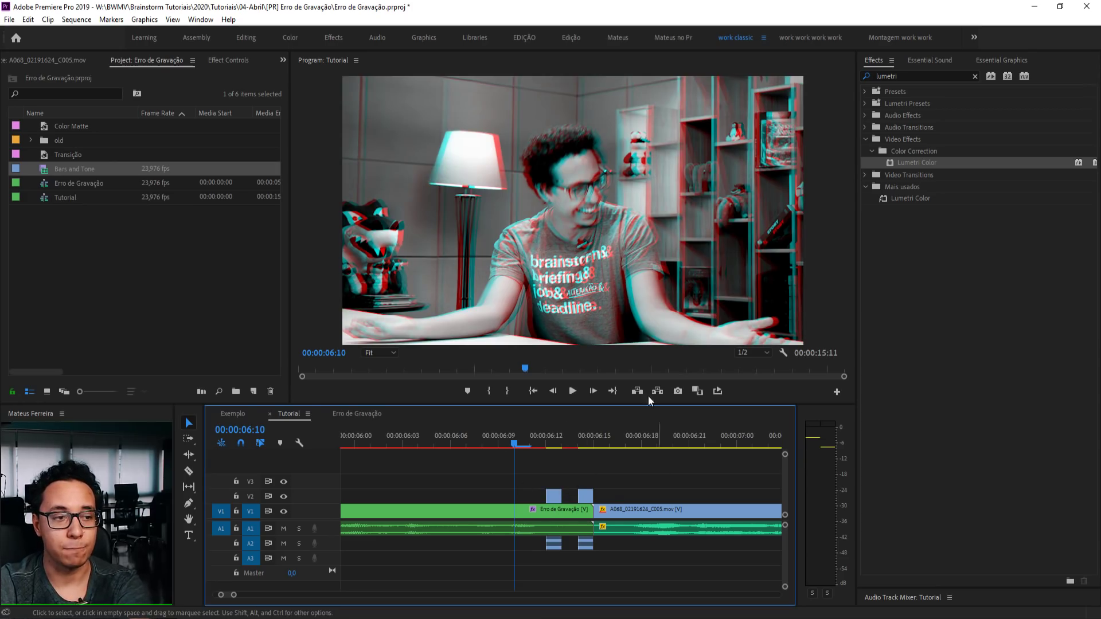
# Step through the two one-frame color-bar flashes to verify them.
pyautogui.press('Right')
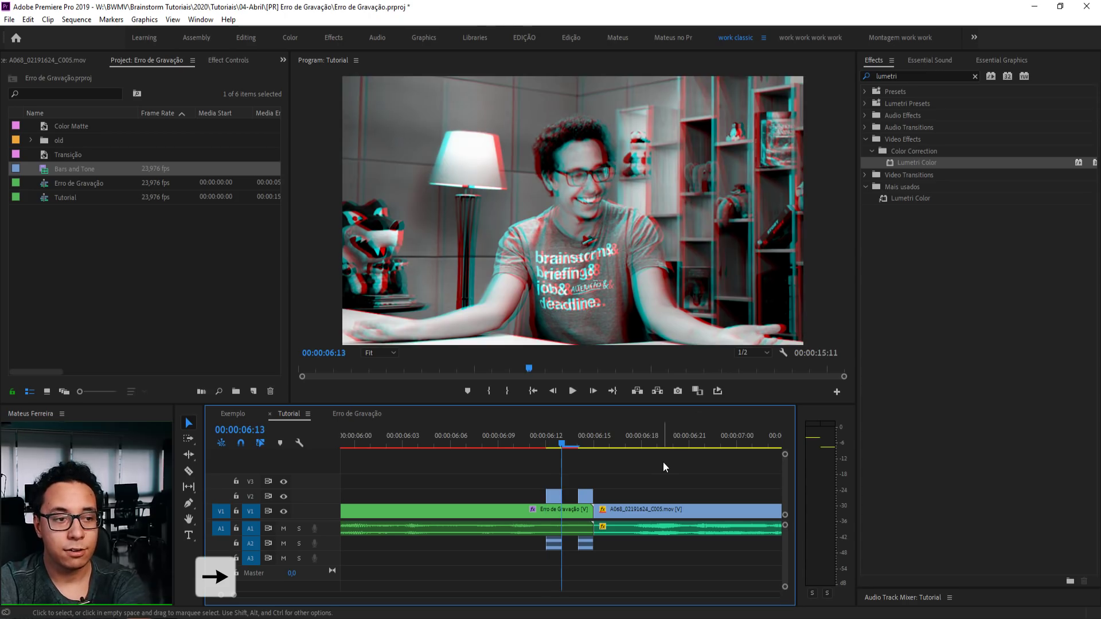
pyautogui.press('Right')
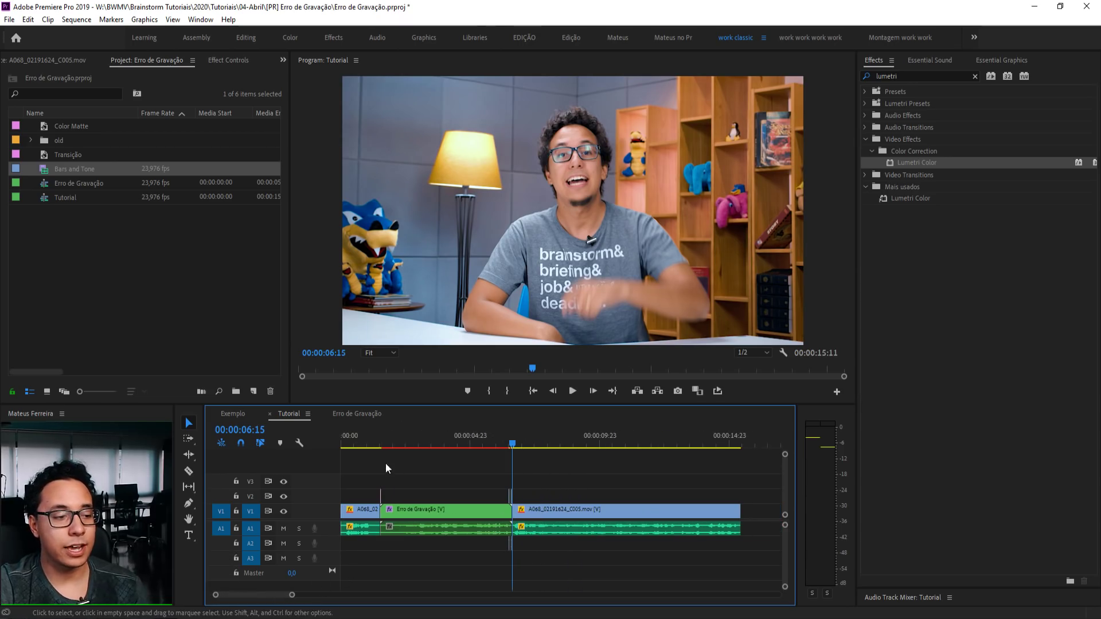
pyautogui.press('space')
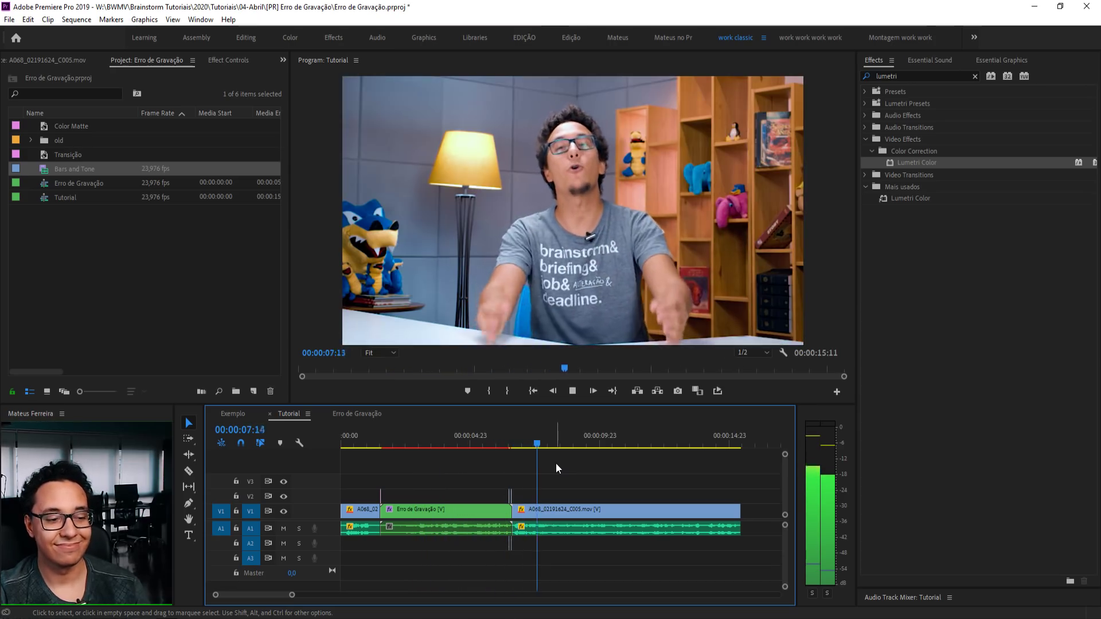
# Apply Spherize with radius 172 and keyframe its Center of Sphere across the face.
pyautogui.press('space')
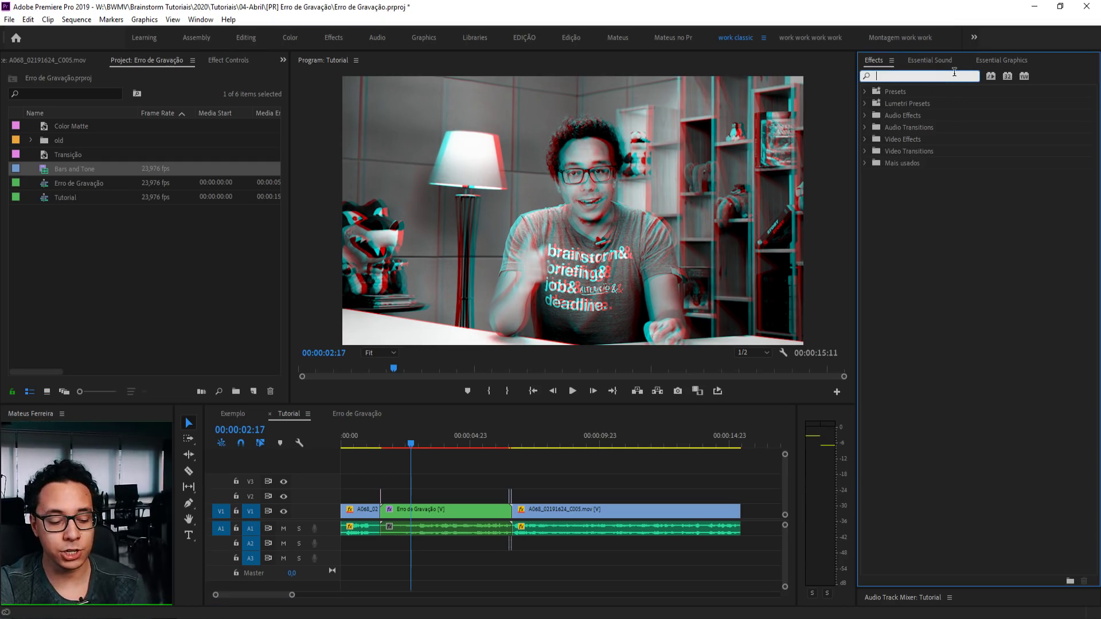
pyautogui.press('s')
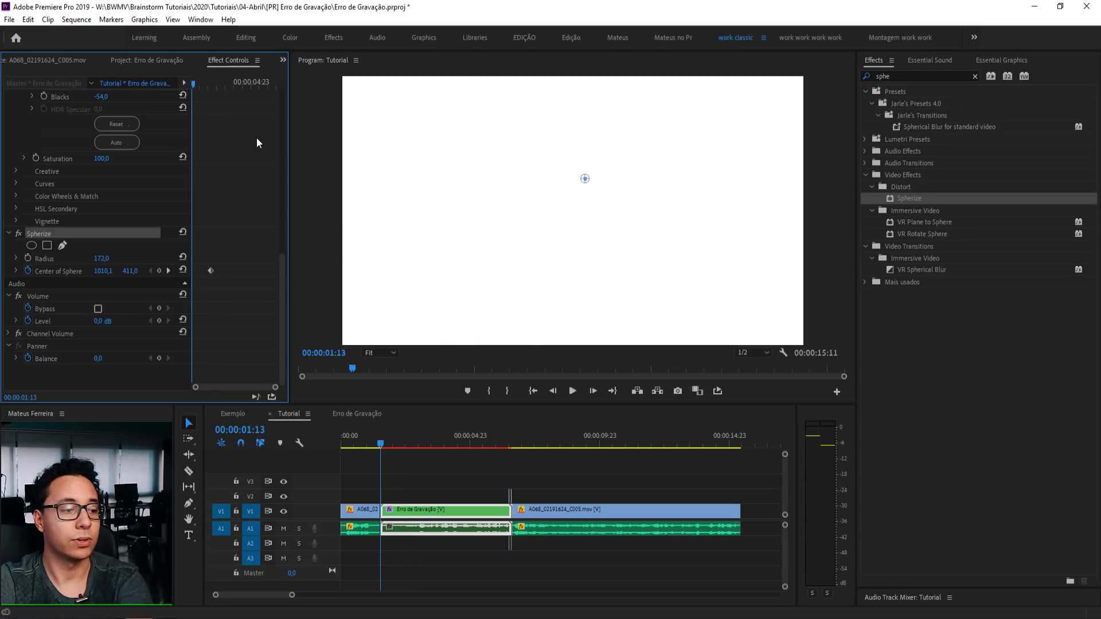
pyautogui.press('Right')
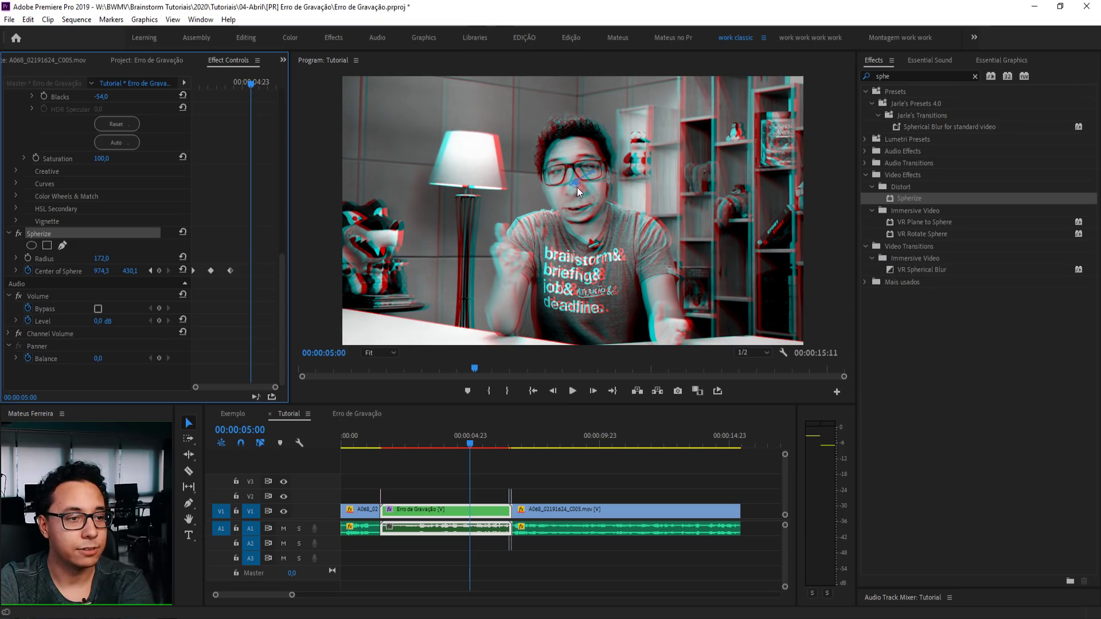
# Play the Tutorial sequence from the start to preview the spherize bulge.
pyautogui.press('Right')
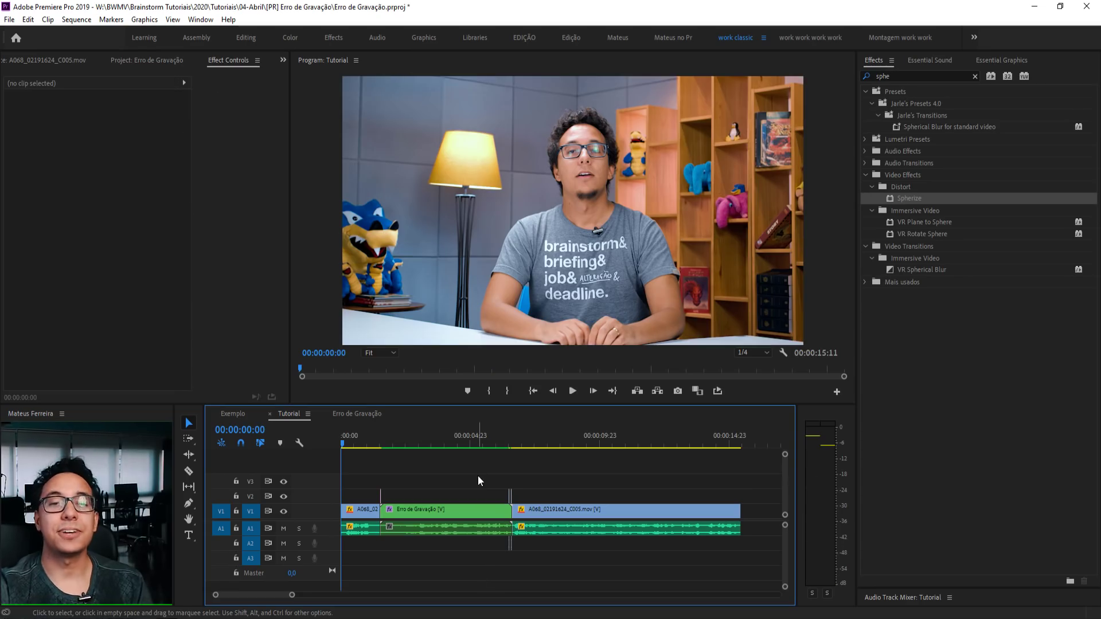
pyautogui.press('space')
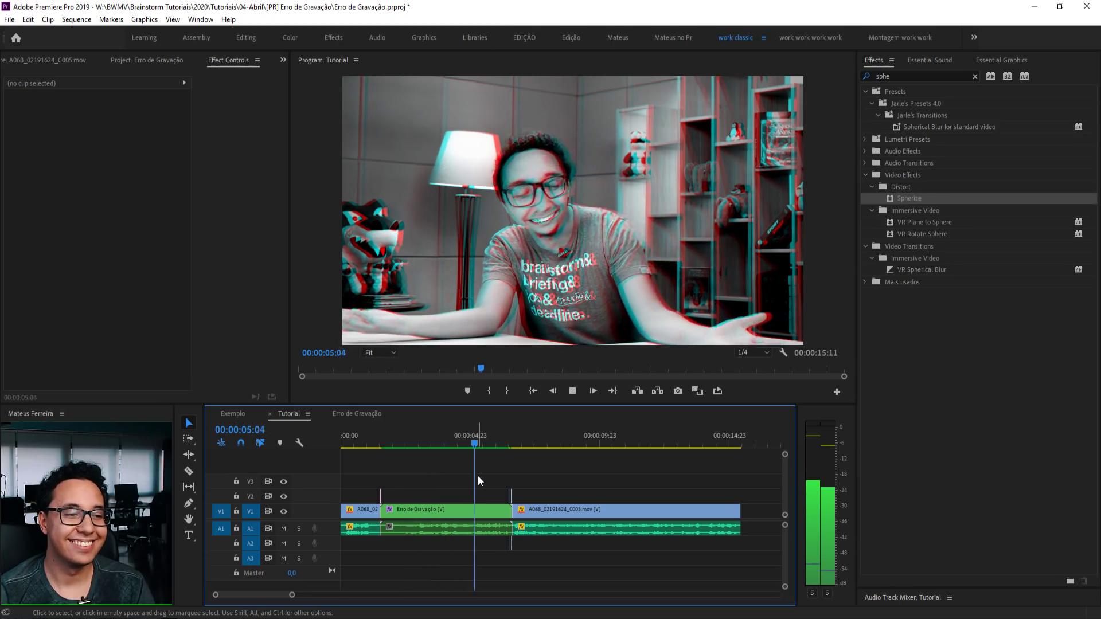
# Stop playback before adding Pitch Shifter at 3 semitones to the flub audio.
pyautogui.press('space')
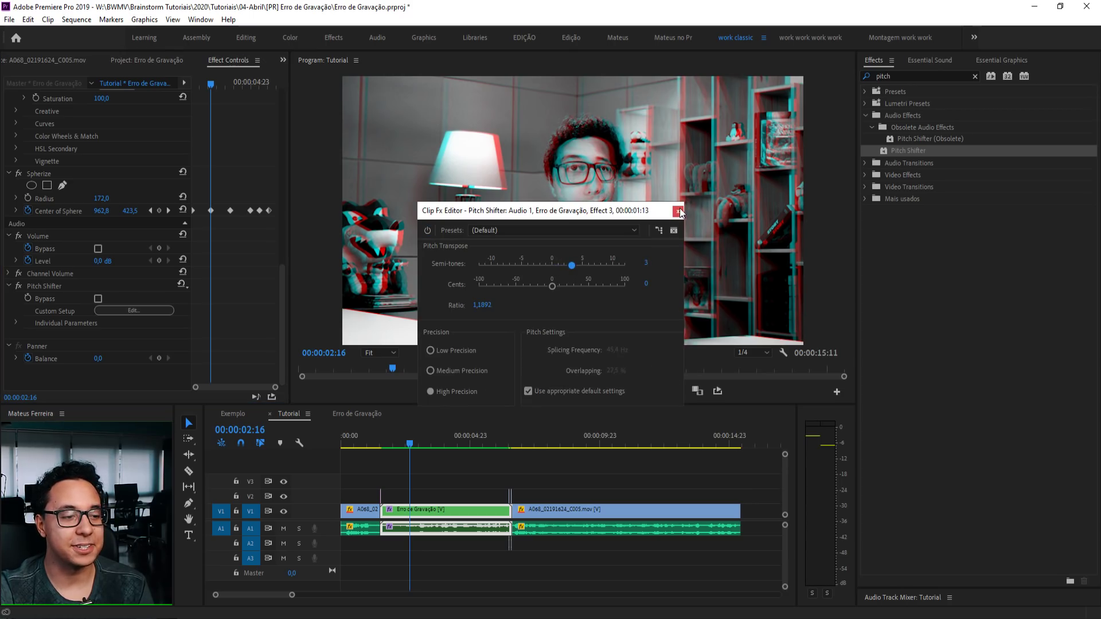
pyautogui.press('space')
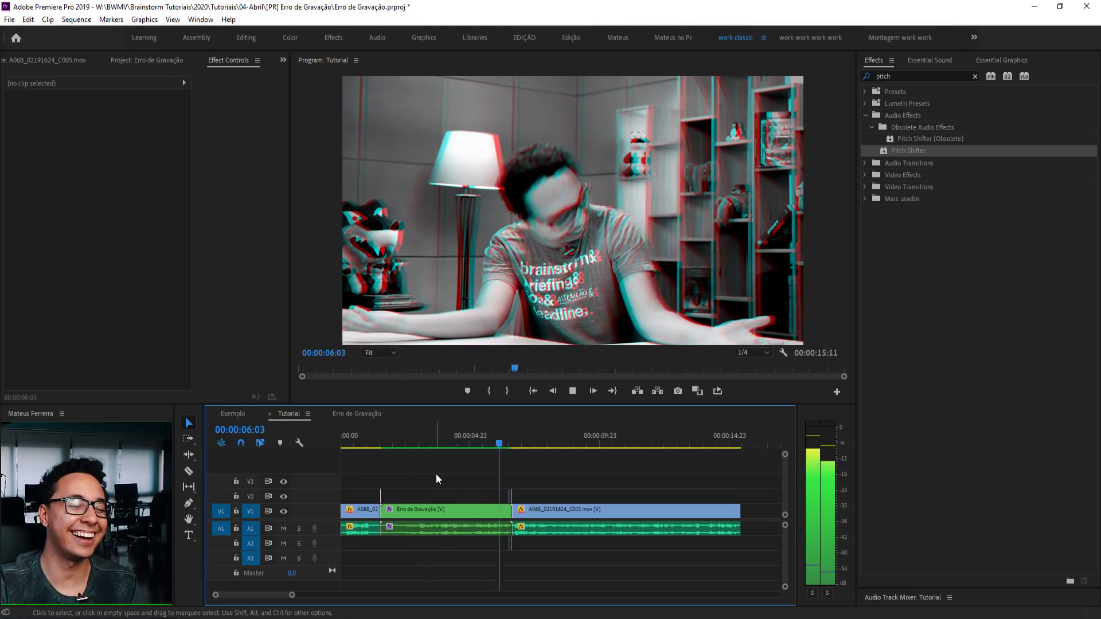
pyautogui.press('space')
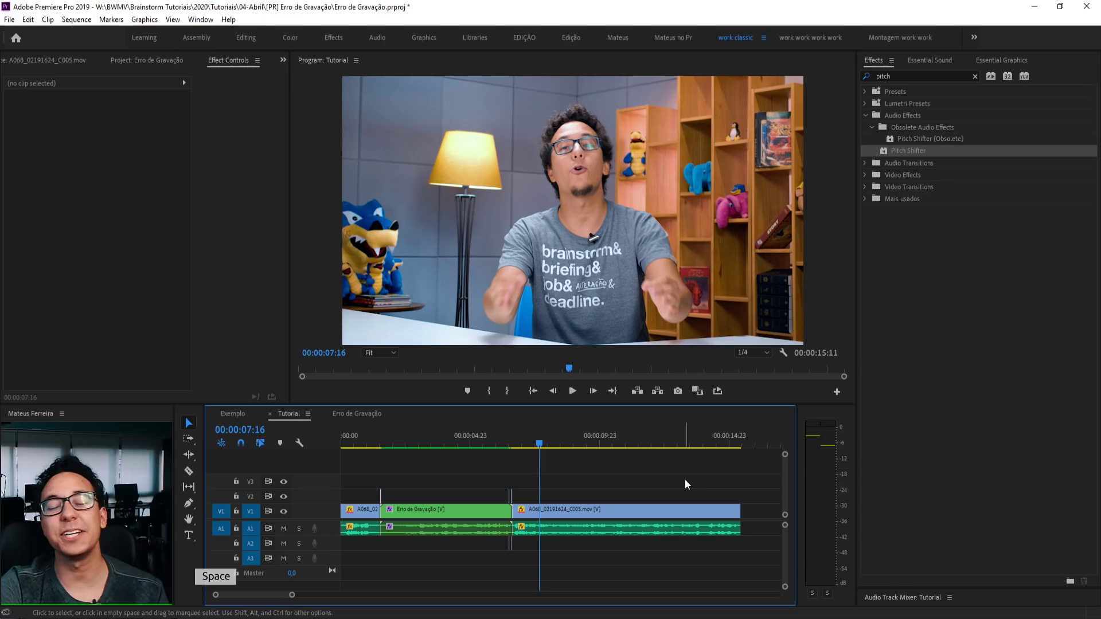